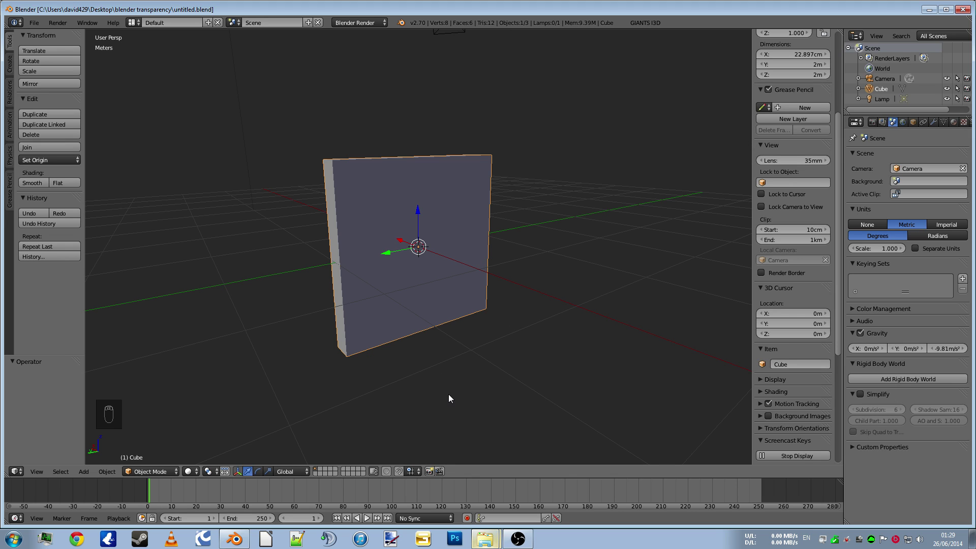
In Edit Mode, add four loop cuts close to the slab's left, right, top and bottom edges
{"action": "key", "text": "Tab"}
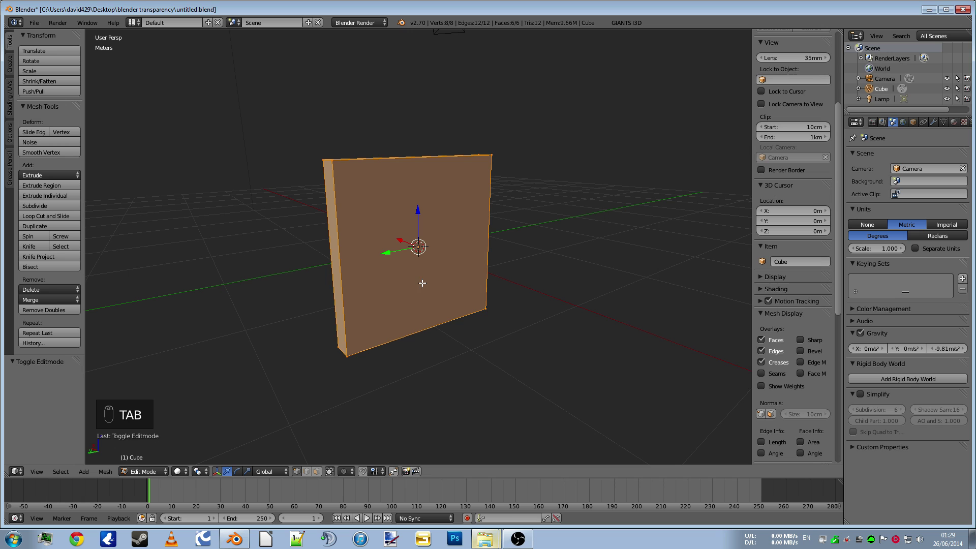
{"action": "key", "text": "ctrl+r"}
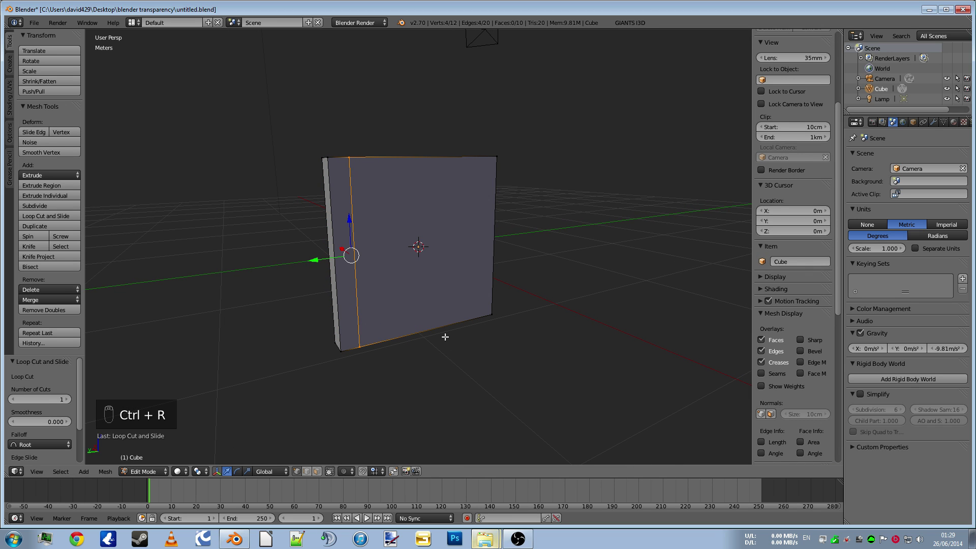
{"action": "key", "text": "ctrl+r"}
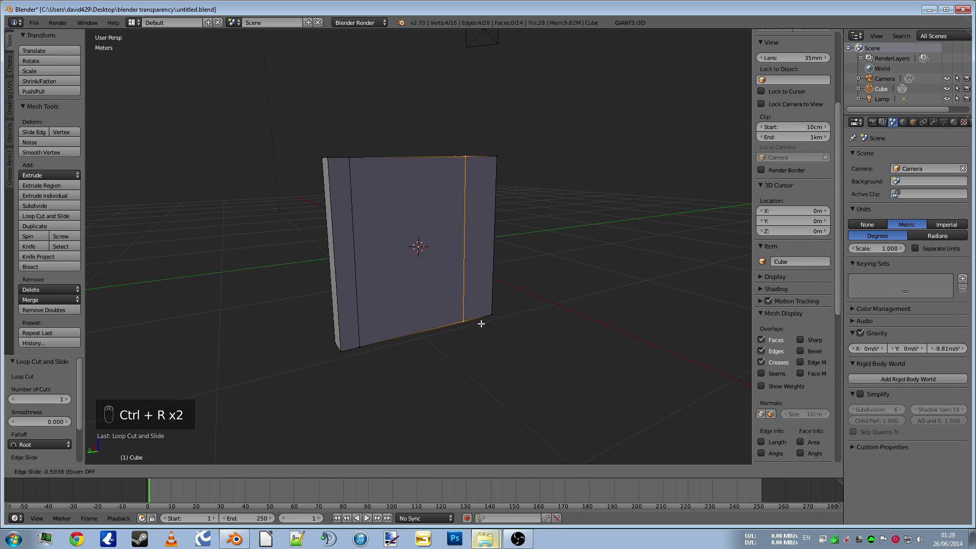
{"action": "key", "text": "ctrl+r"}
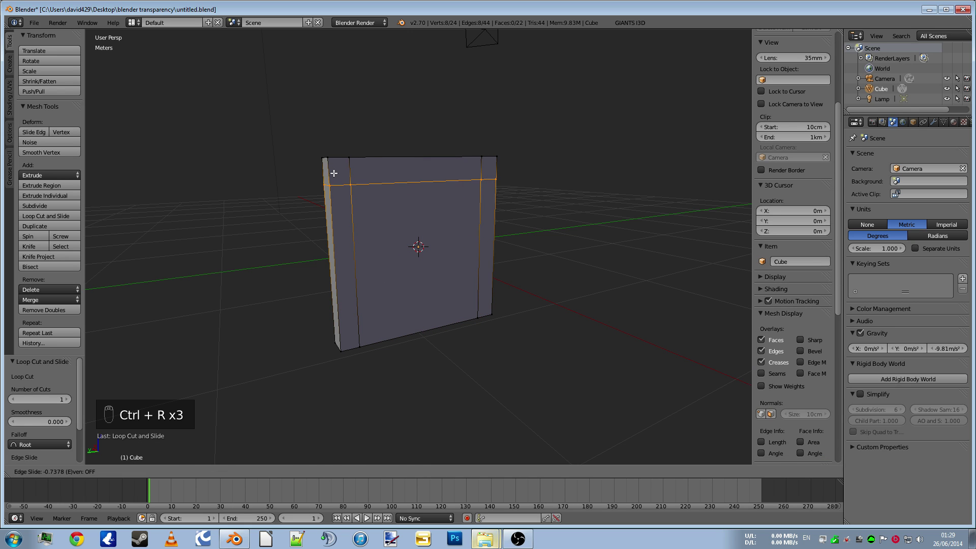
{"action": "key", "text": "ctrl+r"}
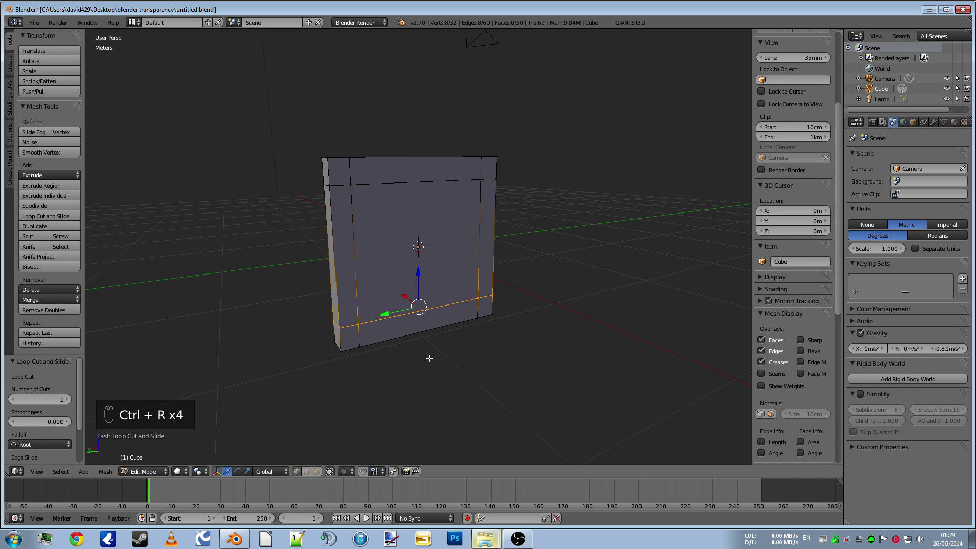
Switch to Face select mode and select the whole slab mesh
{"action": "key", "text": "ctrl+Tab"}
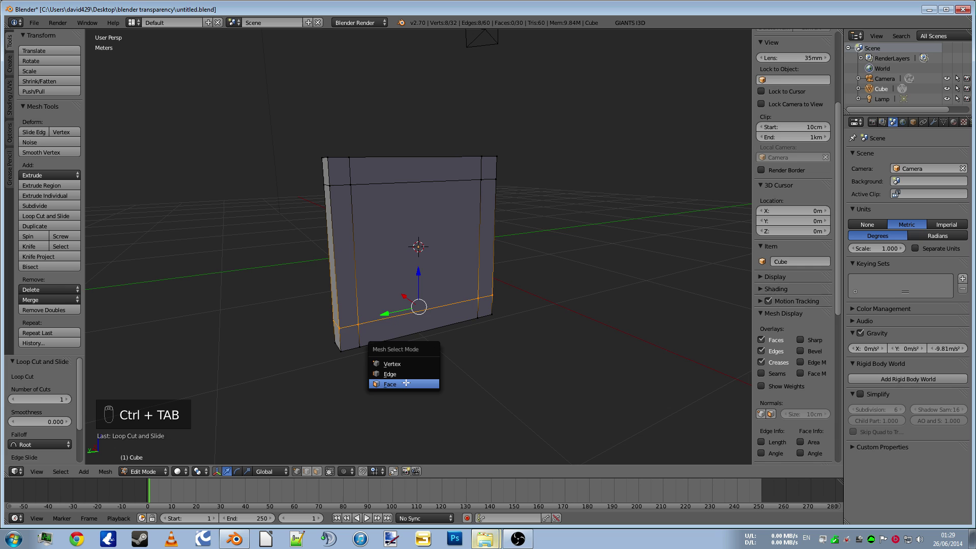
{"action": "left_click_drag", "start_coordinate": [425, 347], "coordinate": [349, 319]}
{"action": "left_click_drag", "start_coordinate": [350, 323], "coordinate": [464, 355]}
{"action": "left_click_drag", "start_coordinate": [464, 355], "coordinate": [549, 378]}
{"action": "left_click_drag", "start_coordinate": [549, 378], "coordinate": [561, 359]}
{"action": "left_click_drag", "start_coordinate": [561, 359], "coordinate": [552, 341]}
{"action": "middle_click", "coordinate": [510, 359]}
{"action": "left_click_drag", "start_coordinate": [376, 330], "coordinate": [494, 399]}
{"action": "key", "text": "a"}
{"action": "key", "text": "a"}
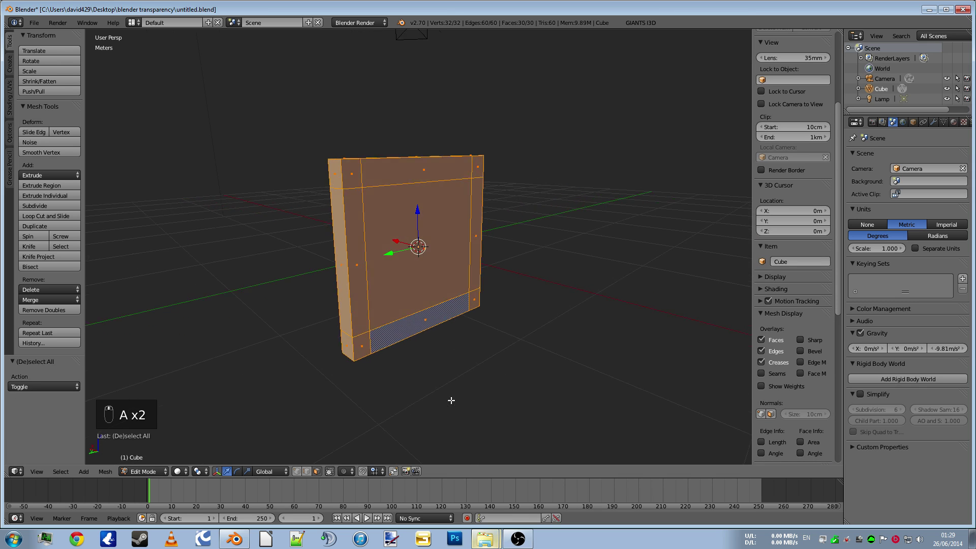
From an edge-on view, box-select only the front and back border faces, leaving the centre unselected
{"action": "left_click_drag", "start_coordinate": [431, 266], "coordinate": [453, 280]}
{"action": "left_click_drag", "start_coordinate": [452, 280], "coordinate": [427, 258]}
{"action": "left_click_drag", "start_coordinate": [427, 258], "coordinate": [543, 367]}
{"action": "left_click_drag", "start_coordinate": [544, 367], "coordinate": [435, 394]}
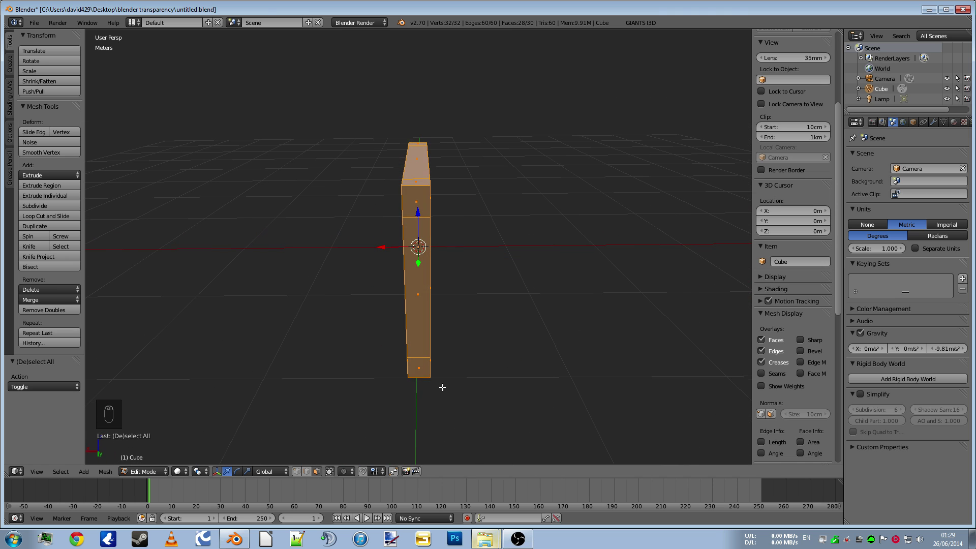
{"action": "left_click_drag", "start_coordinate": [419, 376], "coordinate": [497, 328]}
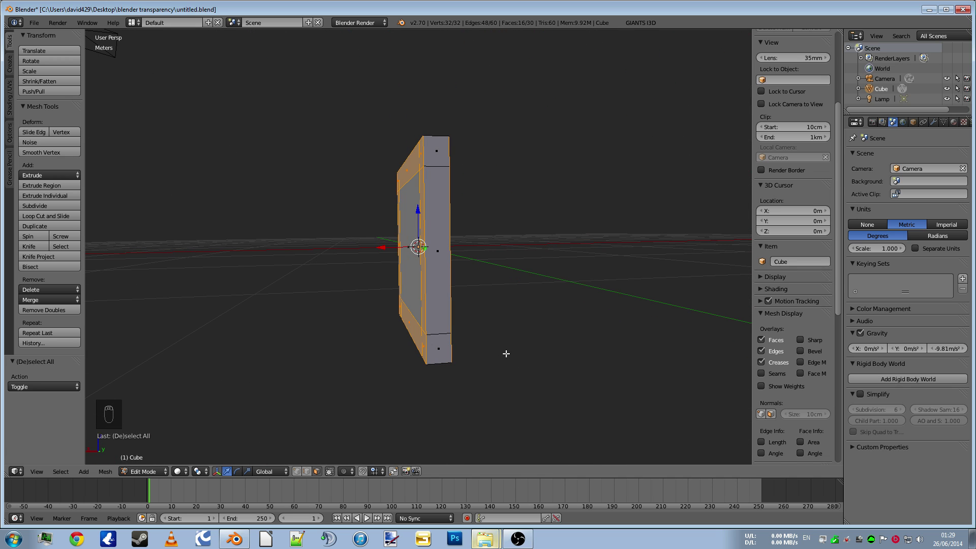
Extrude the border faces and scale them outward along X so the frame stands proud of the centre
{"action": "key", "text": "e"}
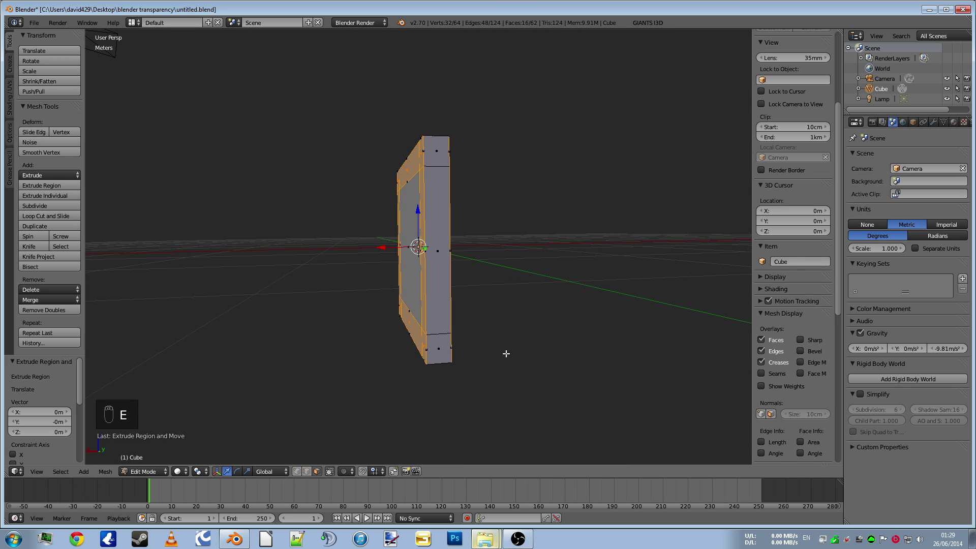
{"action": "key", "text": "s"}
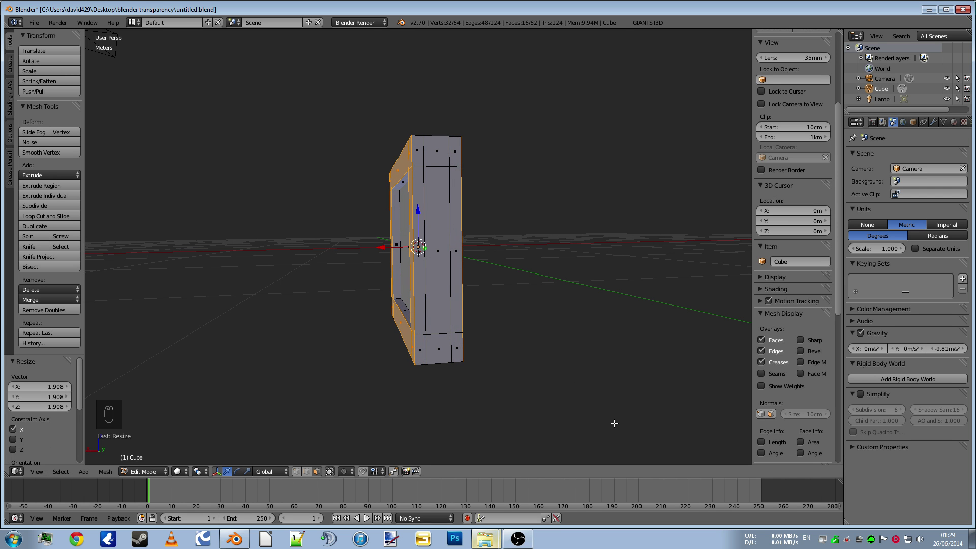
{"action": "left_click_drag", "start_coordinate": [471, 386], "coordinate": [491, 339]}
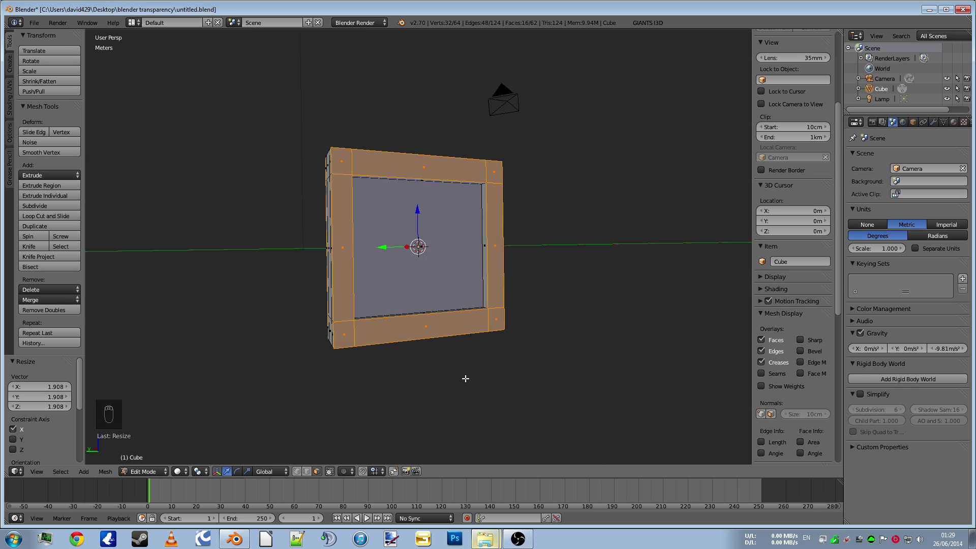
{"action": "key", "text": "a"}
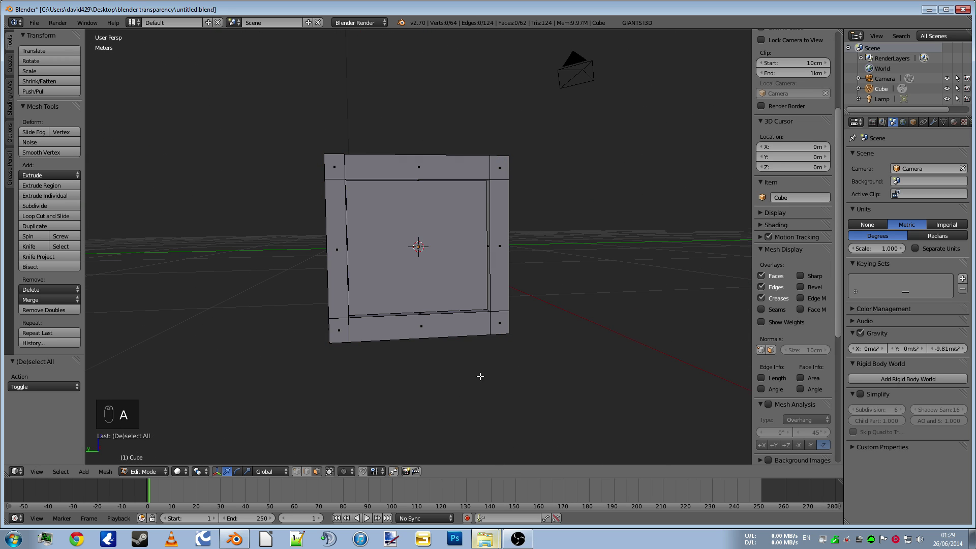
{"action": "key", "text": "a"}
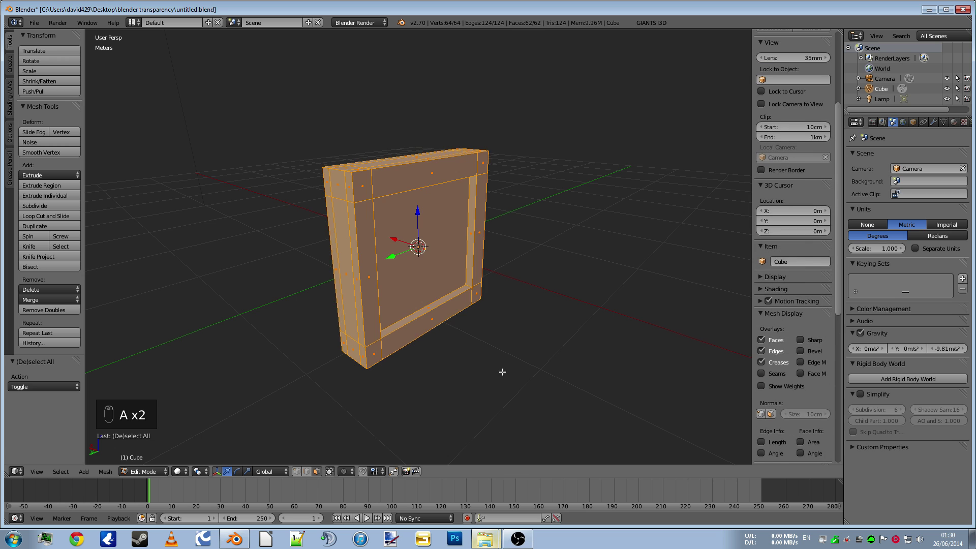
Select the frame faces and separate them into their own object Cube.001, leaving the pane in Cube
{"action": "left_click_drag", "start_coordinate": [523, 364], "coordinate": [502, 375]}
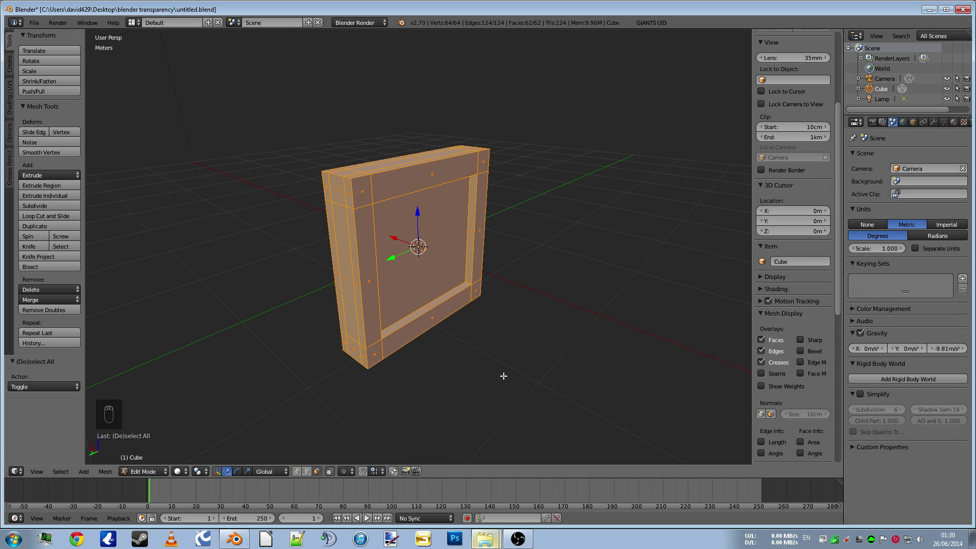
{"action": "left_click_drag", "start_coordinate": [504, 374], "coordinate": [464, 363]}
{"action": "left_click_drag", "start_coordinate": [471, 369], "coordinate": [380, 356]}
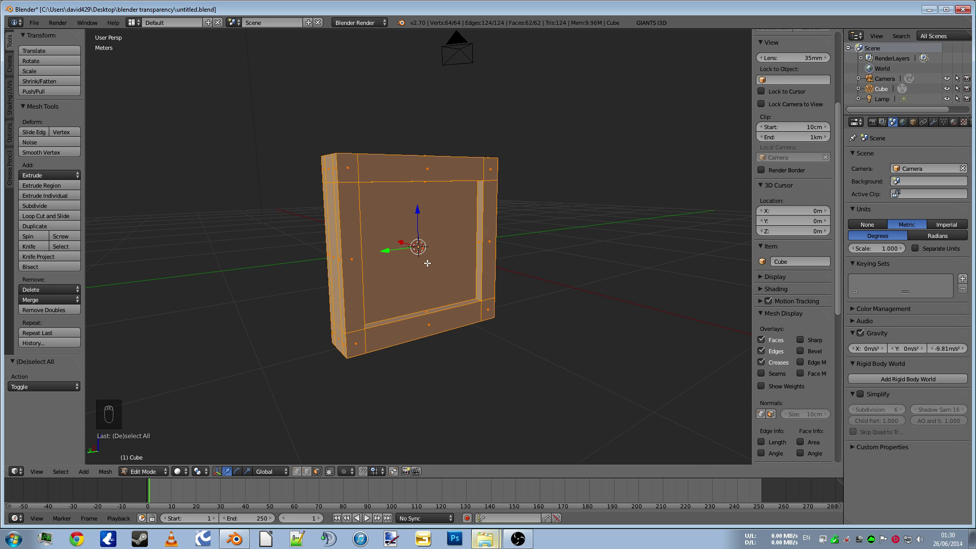
{"action": "left_click_drag", "start_coordinate": [426, 258], "coordinate": [460, 377]}
{"action": "left_click_drag", "start_coordinate": [460, 378], "coordinate": [432, 360]}
{"action": "key", "text": "p"}
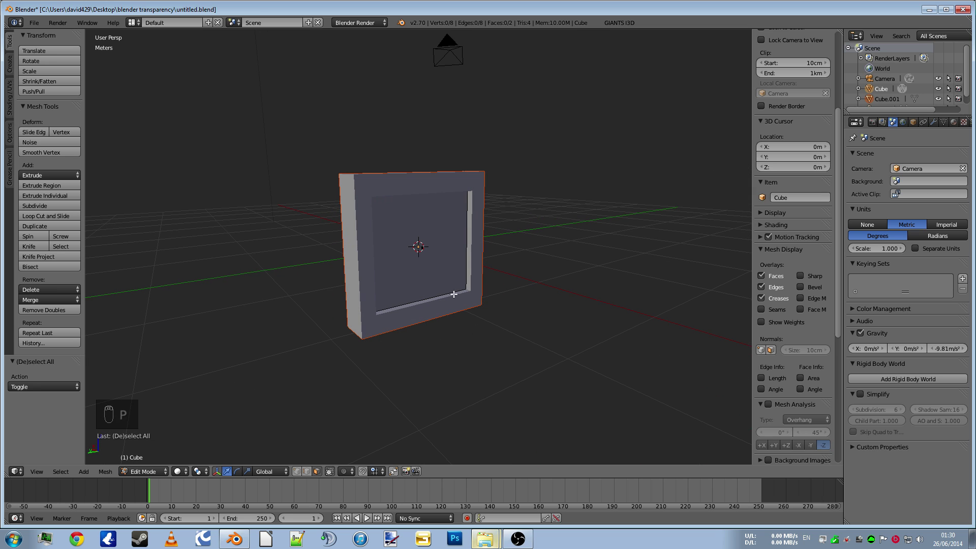
Split the 3D workspace into two side-by-side views of the framed panel
{"action": "left_click_drag", "start_coordinate": [439, 320], "coordinate": [448, 270]}
{"action": "left_click_drag", "start_coordinate": [448, 270], "coordinate": [517, 378]}
{"action": "left_click_drag", "start_coordinate": [517, 378], "coordinate": [448, 355]}
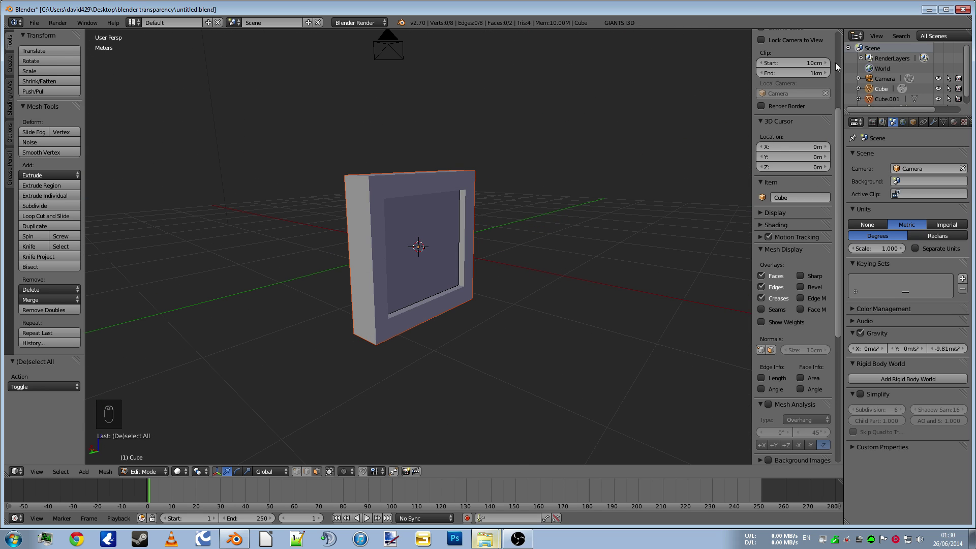
{"action": "left_click_drag", "start_coordinate": [829, 37], "coordinate": [619, 93]}
{"action": "left_click_drag", "start_coordinate": [620, 92], "coordinate": [500, 120]}
{"action": "left_click_drag", "start_coordinate": [453, 136], "coordinate": [413, 146]}
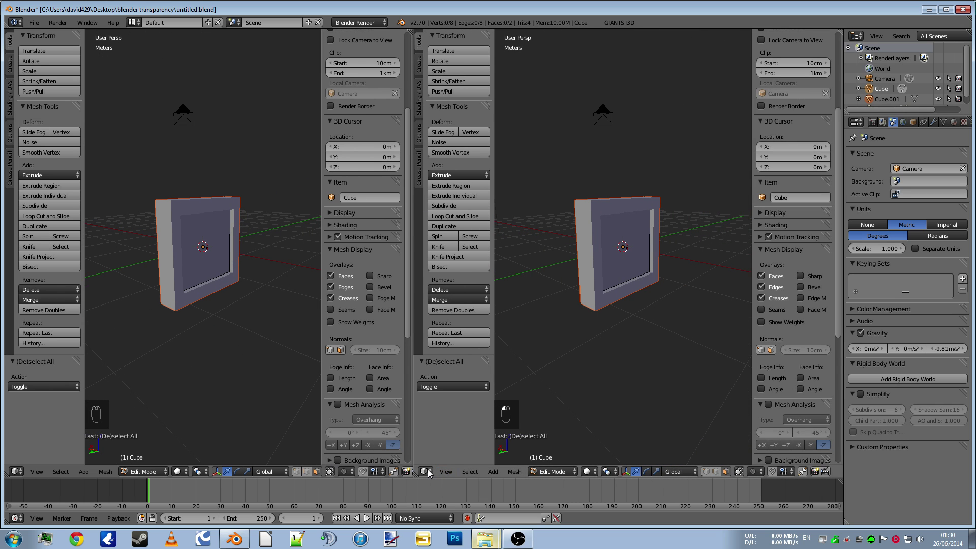
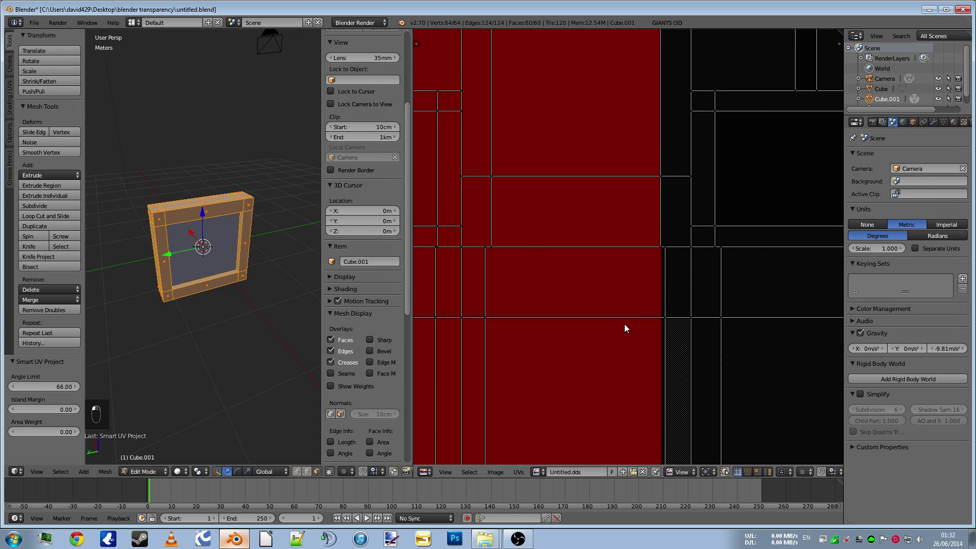
Scale and move the frame's UV islands so they sit inside the dark red half of Untitled.dds
{"action": "left_click_drag", "start_coordinate": [627, 326], "coordinate": [665, 396]}
{"action": "middle_click", "coordinate": [665, 397]}
{"action": "key", "text": "a"}
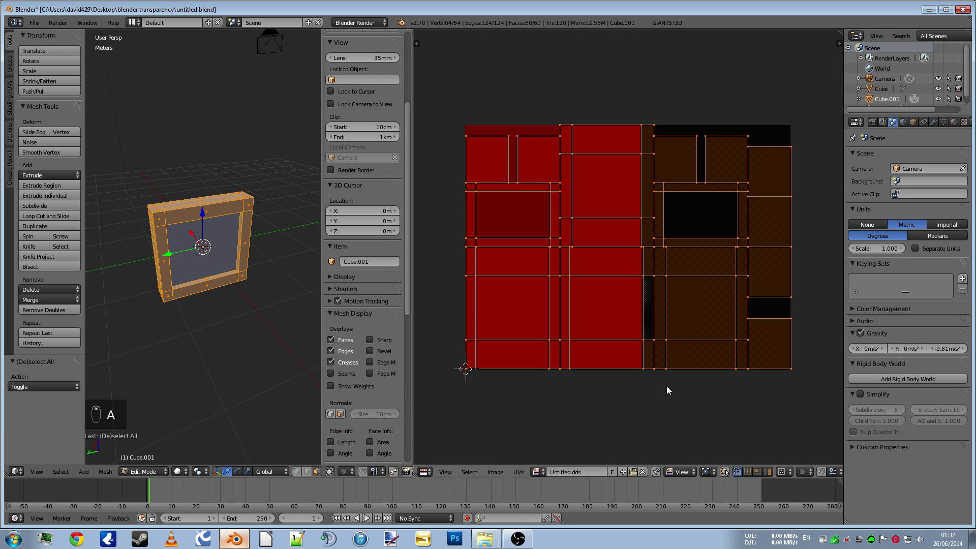
{"action": "key", "text": "s"}
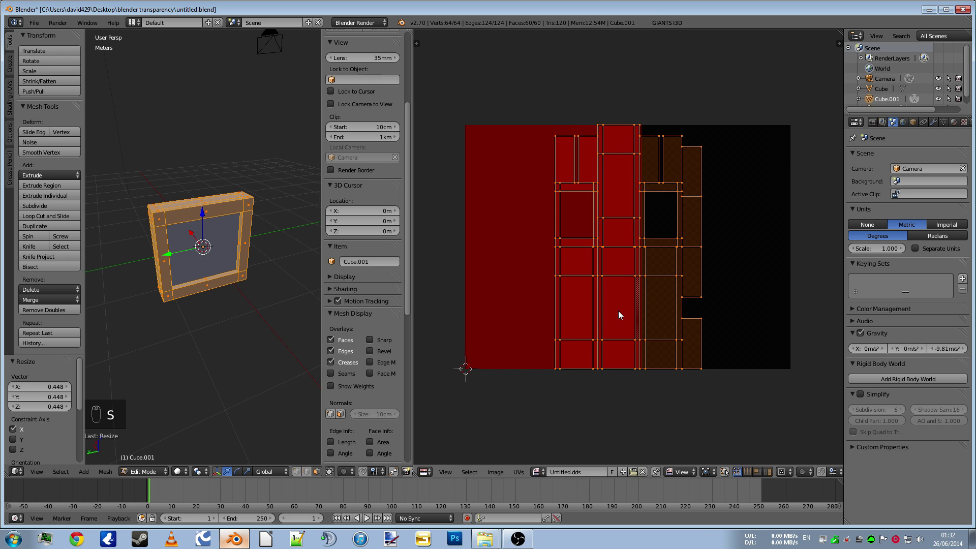
{"action": "key", "text": "g"}
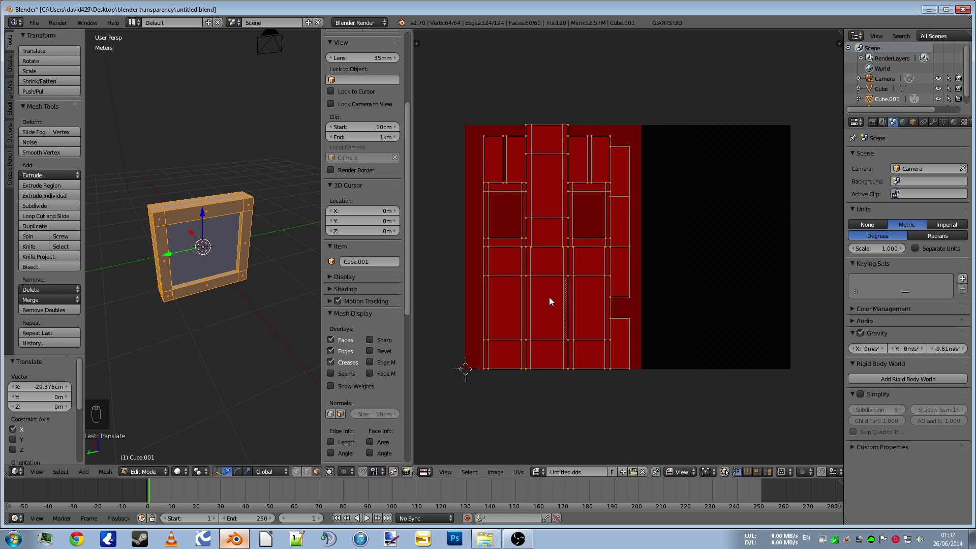
{"action": "key", "text": "s"}
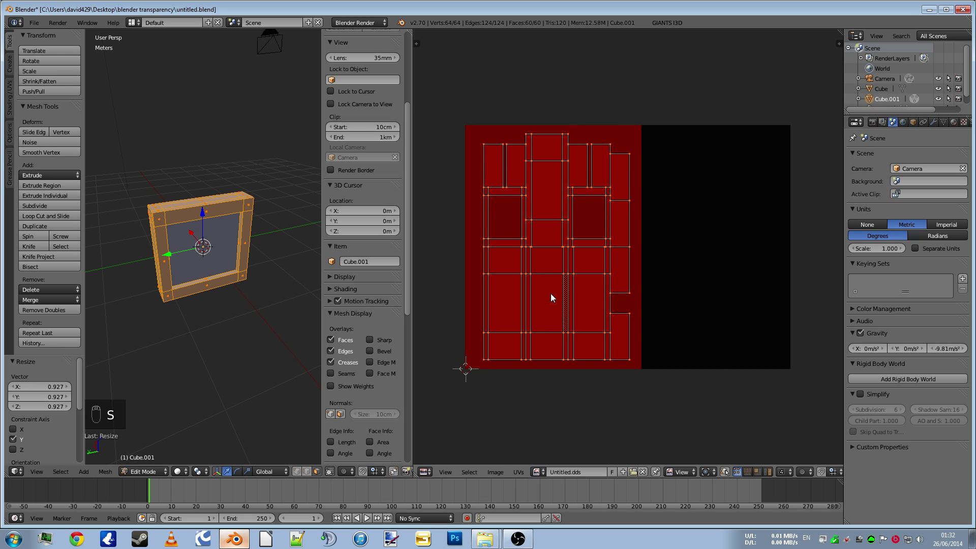
Point the frame's texture at the Untitled.dds image and stretch its UVs along Y within the red area
{"action": "left_click_drag", "start_coordinate": [956, 127], "coordinate": [967, 123]}
{"action": "left_click_drag", "start_coordinate": [967, 123], "coordinate": [932, 398]}
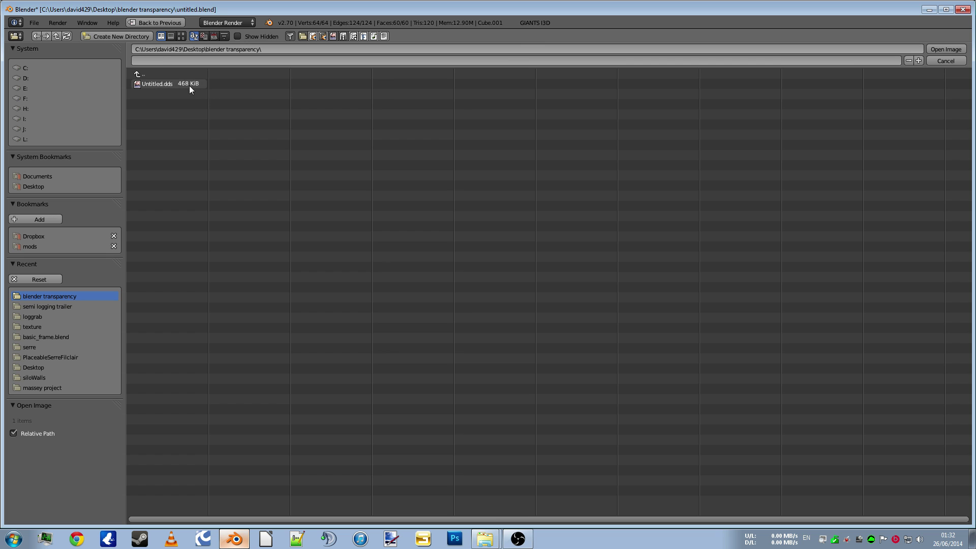
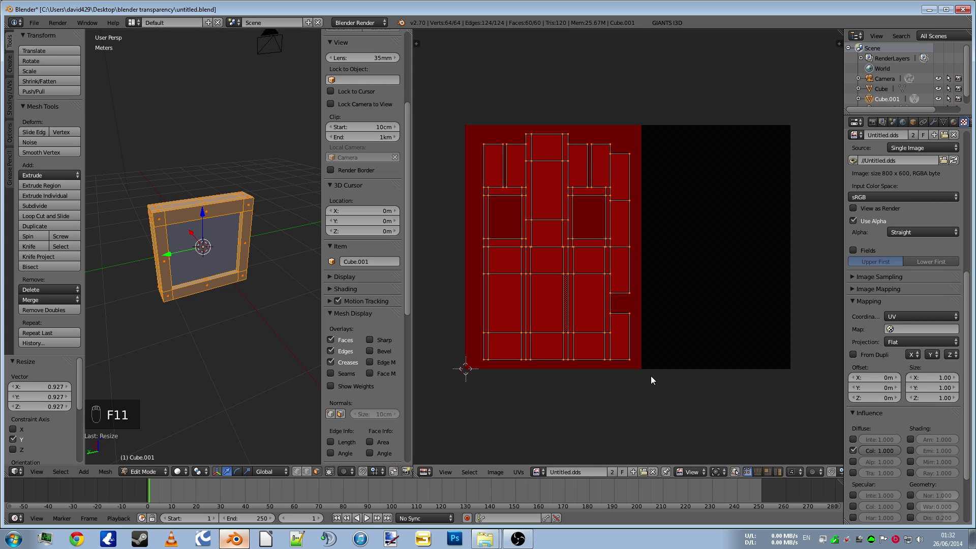
{"action": "left_click", "coordinate": [659, 380]}
{"action": "left_click_drag", "start_coordinate": [698, 377], "coordinate": [657, 383]}
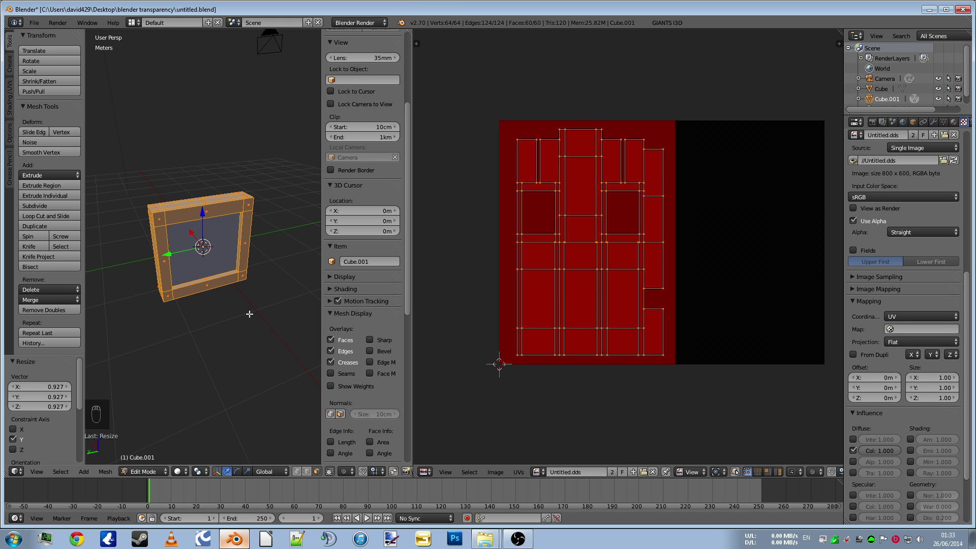
Switch to editing the pane Cube, Smart UV Project all its faces into two islands and select one
{"action": "key", "text": "Tab"}
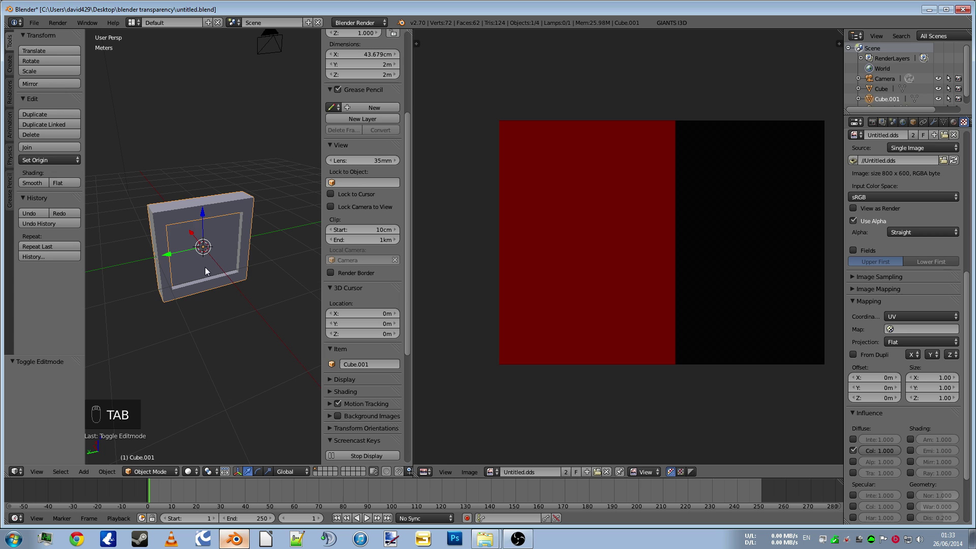
{"action": "key", "text": "Tab"}
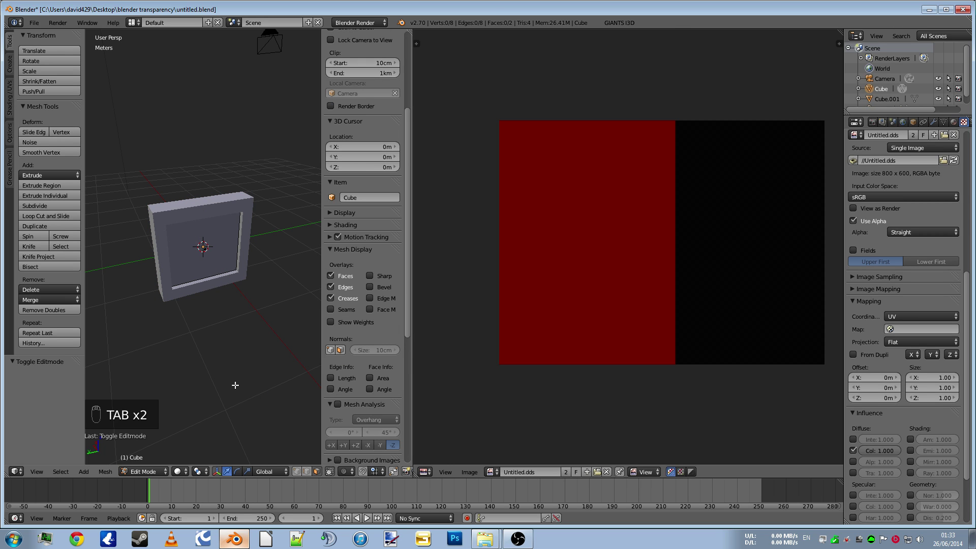
{"action": "key", "text": "u"}
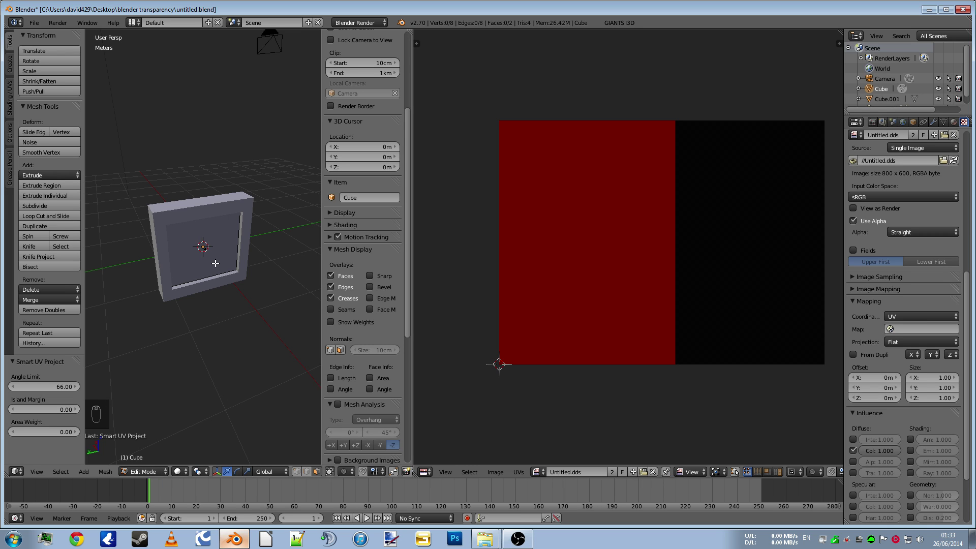
{"action": "key", "text": "a"}
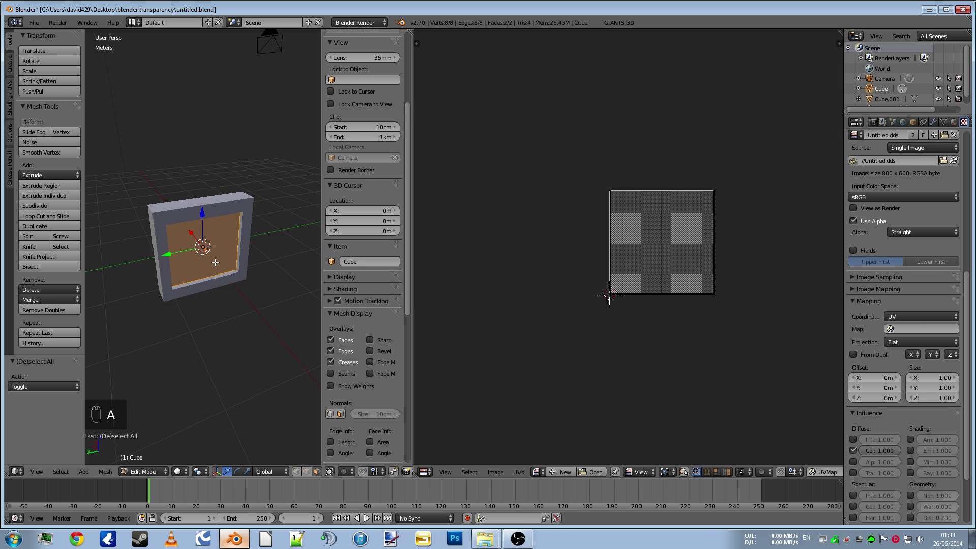
{"action": "left_click_drag", "start_coordinate": [212, 334], "coordinate": [276, 337]}
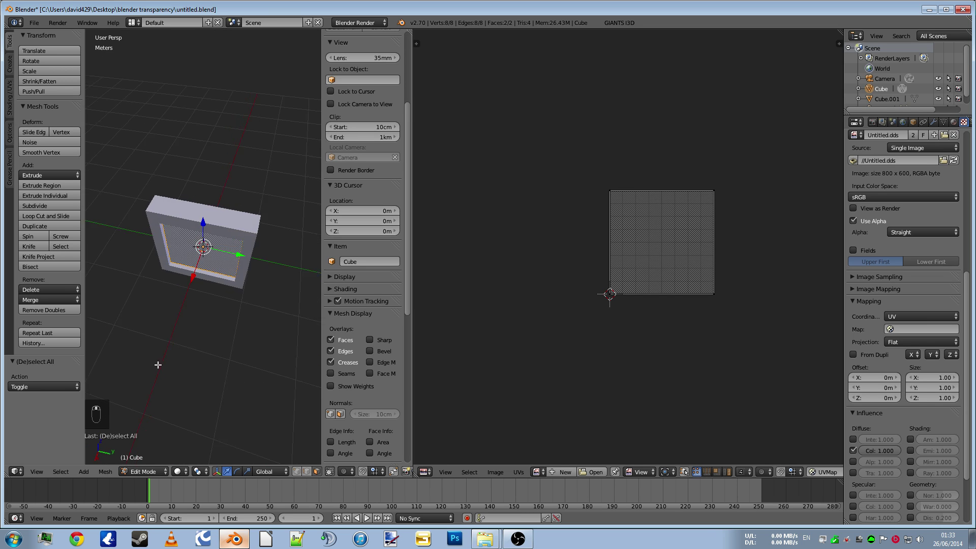
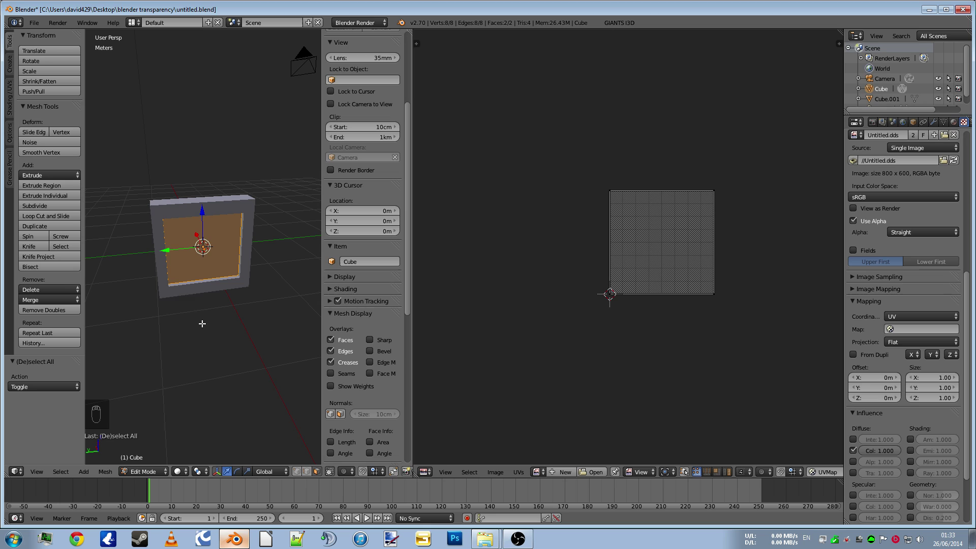
{"action": "key", "text": "u"}
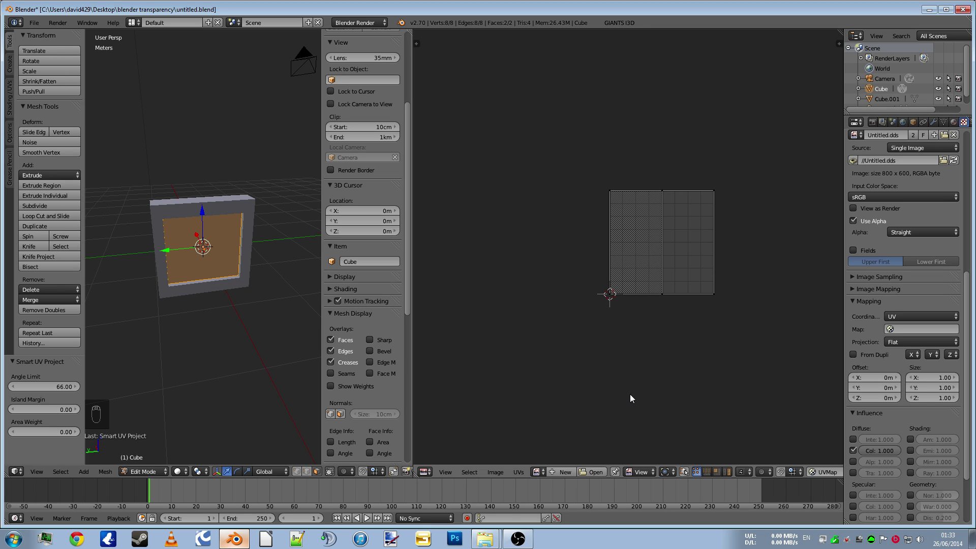
{"action": "key", "text": "a"}
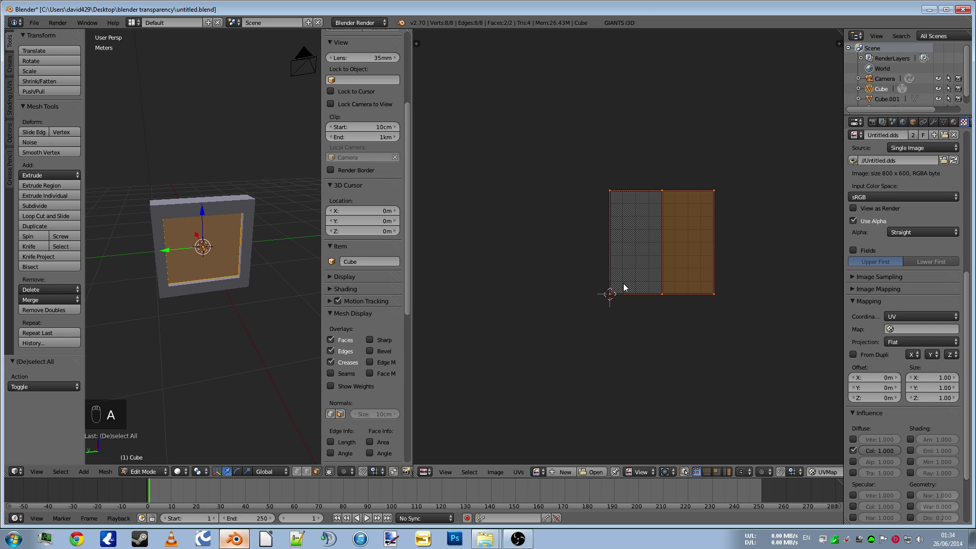
Load Untitled1.dds in the UV editor and shrink, narrow and slide the pane's UVs onto its black right half
{"action": "left_click_drag", "start_coordinate": [502, 475], "coordinate": [522, 461]}
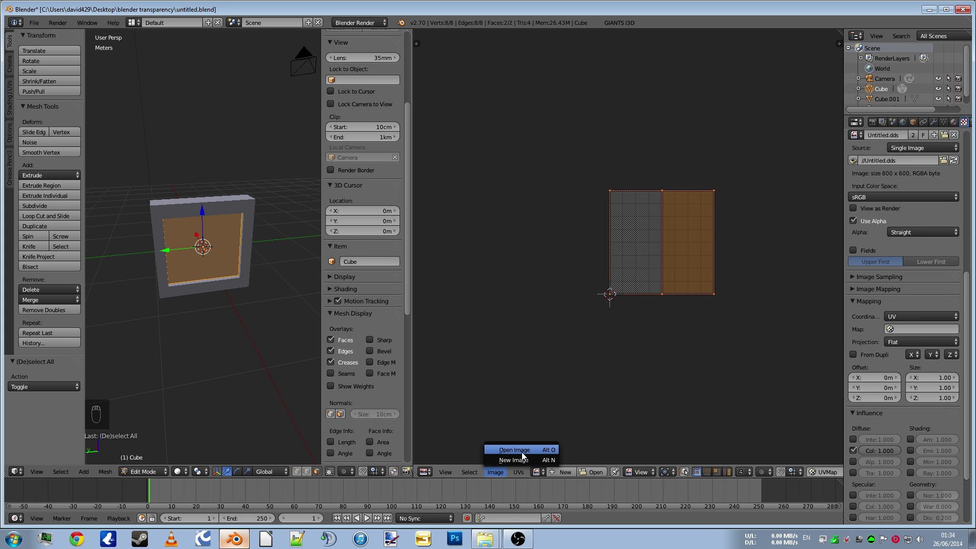
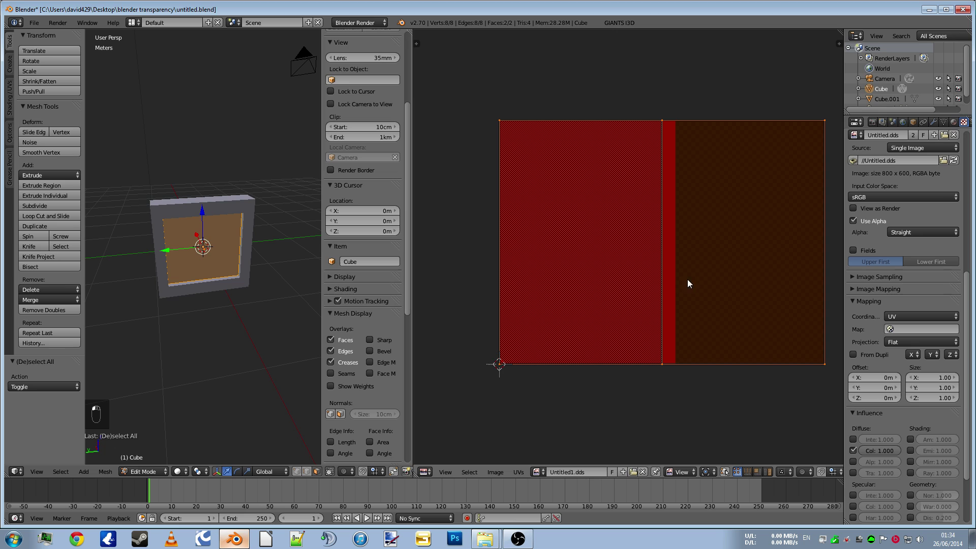
{"action": "left_click", "coordinate": [685, 400]}
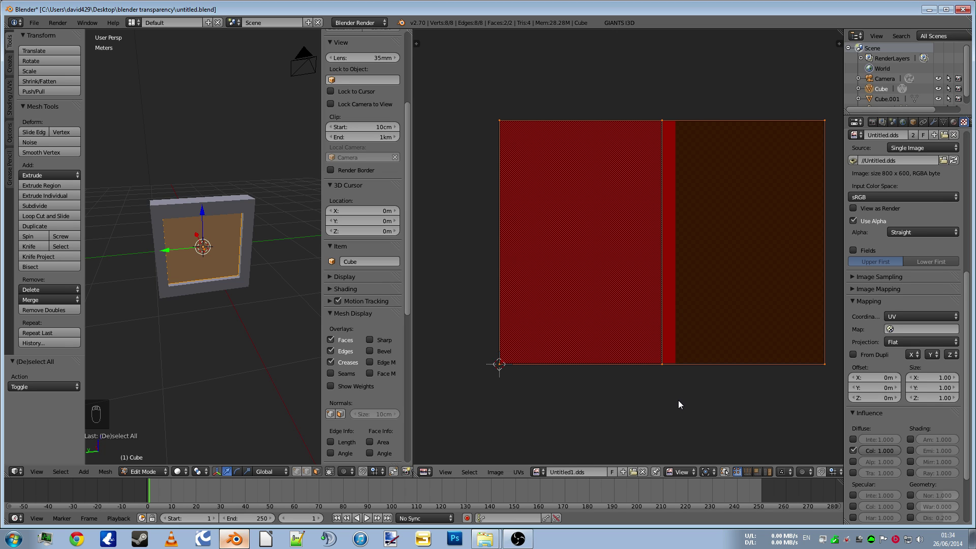
{"action": "key", "text": "s"}
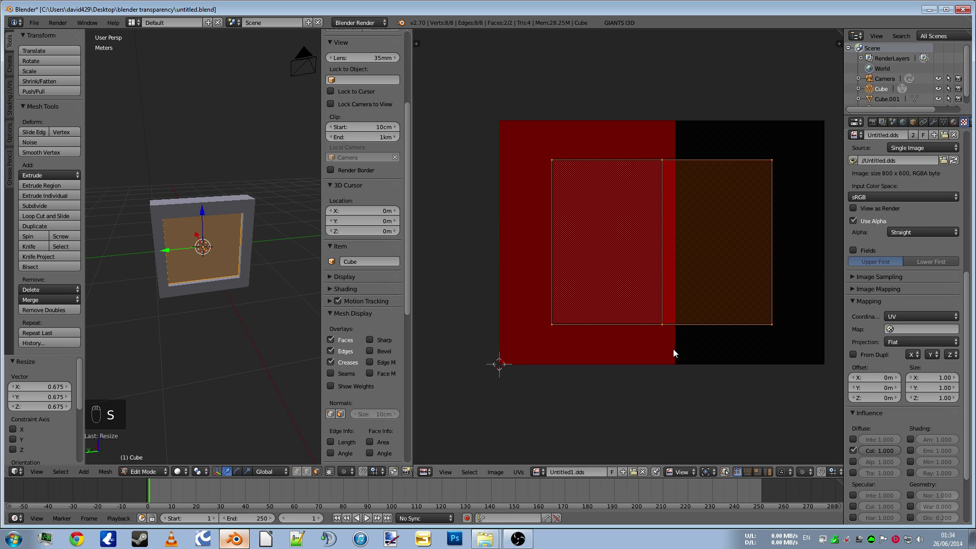
{"action": "key", "text": "s"}
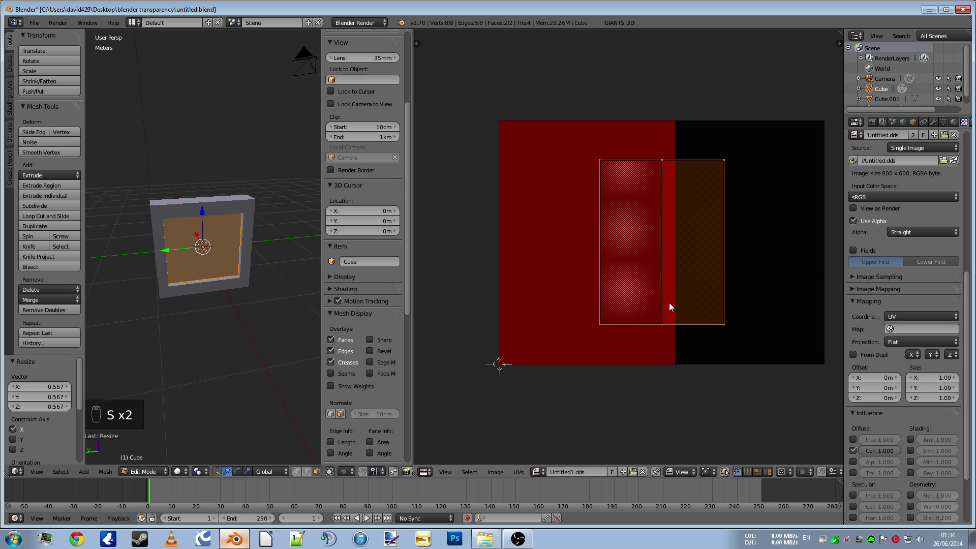
{"action": "key", "text": "g"}
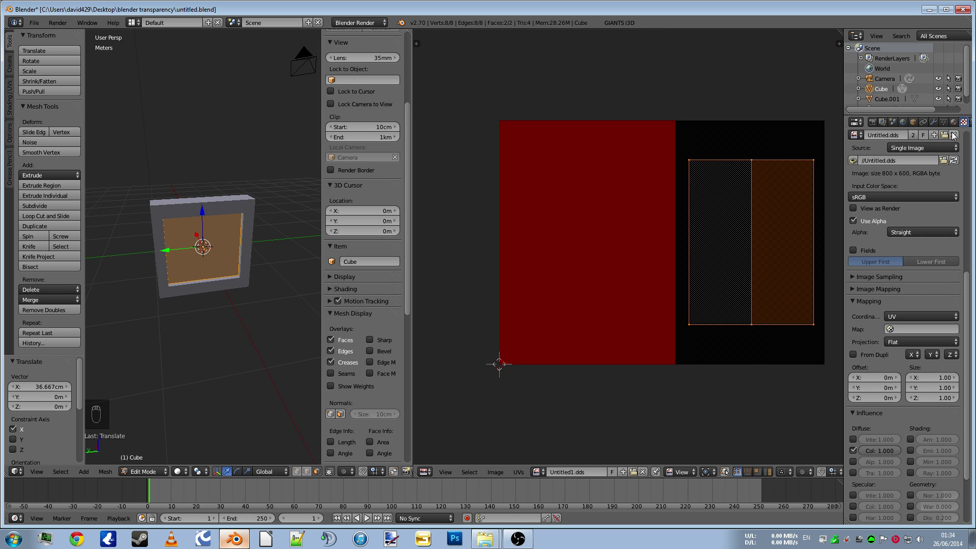
Add Material.001 with a new image texture to the pane and browse for its DDS image file
{"action": "left_click_drag", "start_coordinate": [957, 122], "coordinate": [869, 168]}
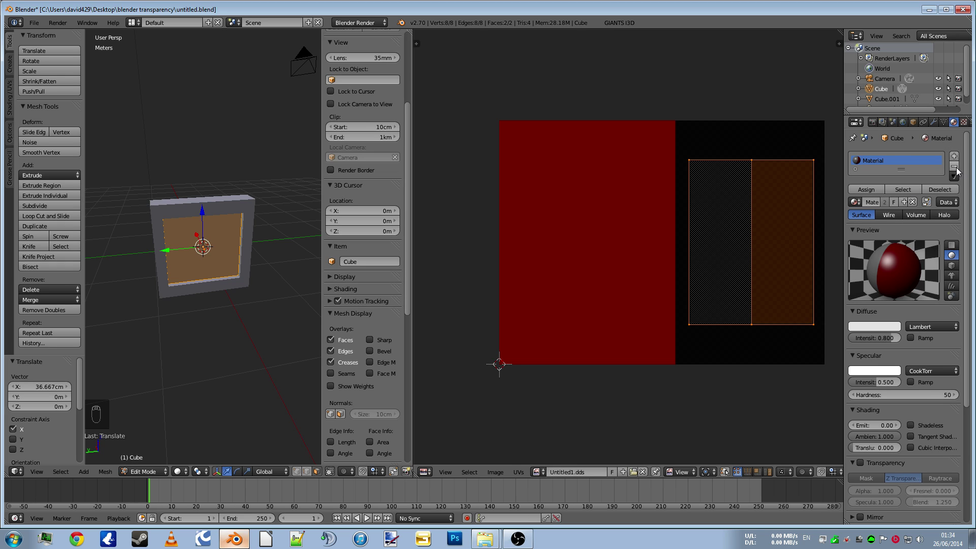
{"action": "left_click_drag", "start_coordinate": [961, 171], "coordinate": [923, 187]}
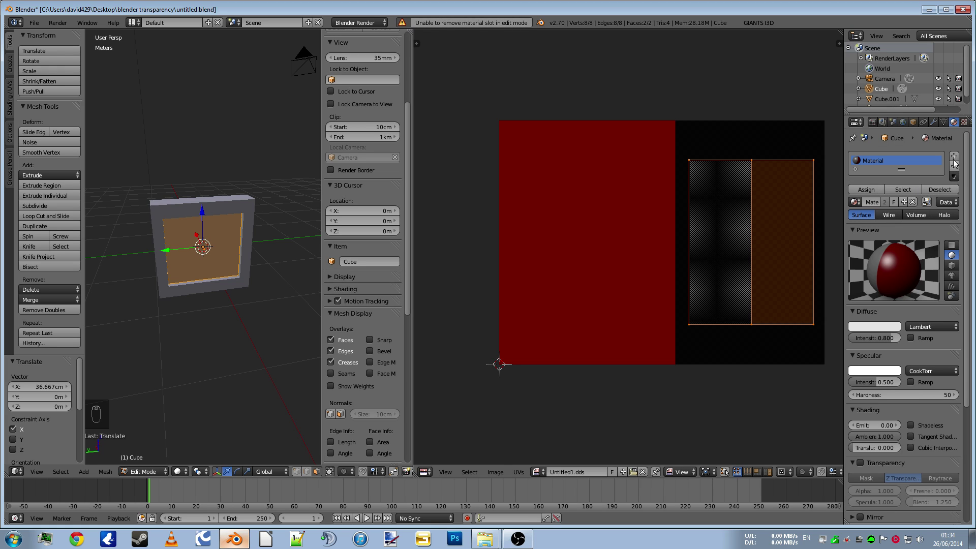
{"action": "left_click_drag", "start_coordinate": [958, 157], "coordinate": [890, 207]}
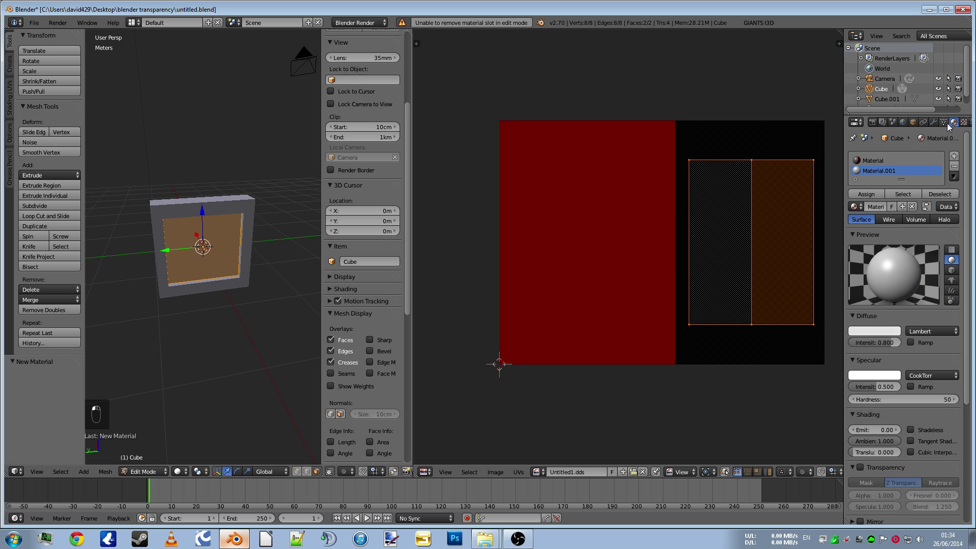
{"action": "left_click_drag", "start_coordinate": [948, 257], "coordinate": [923, 202]}
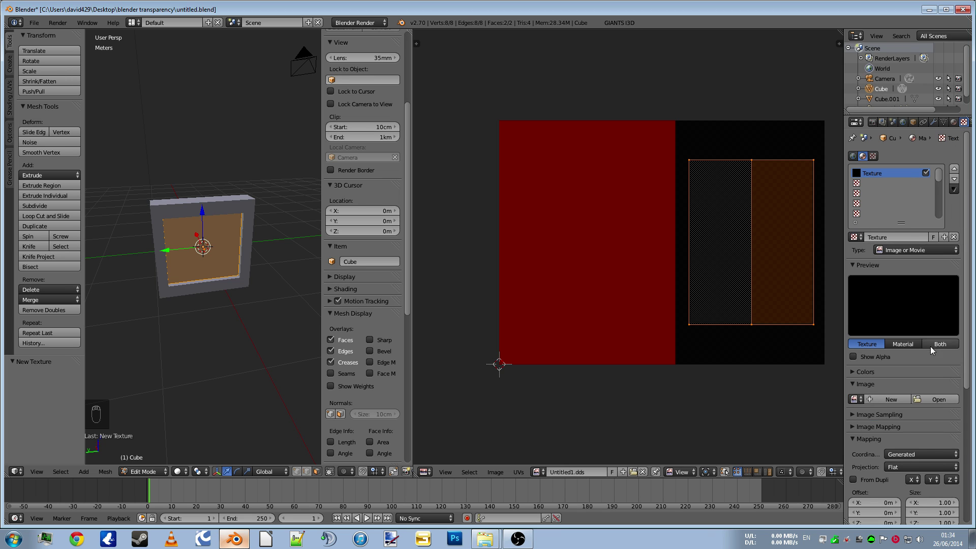
{"action": "left_click_drag", "start_coordinate": [933, 367], "coordinate": [937, 339]}
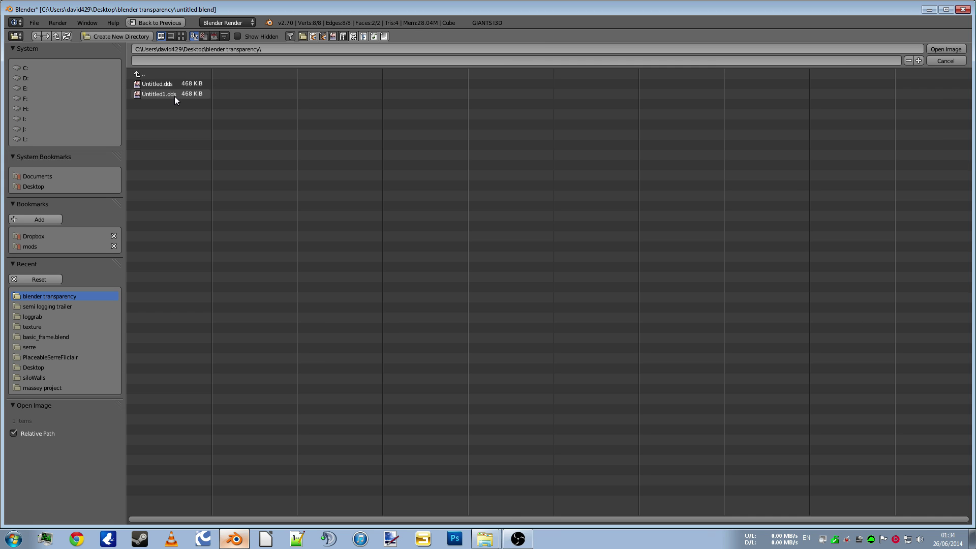
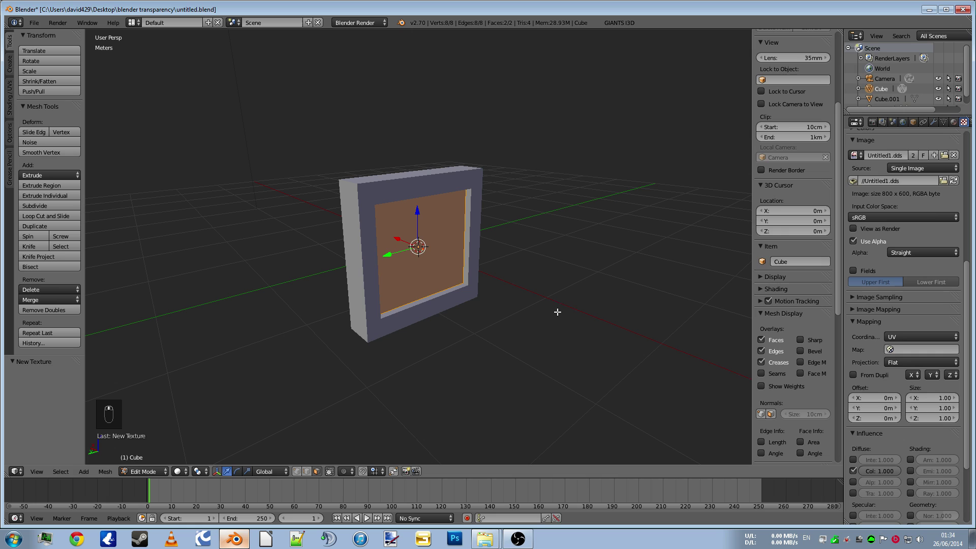
Show the pane's material slots and return to Object Mode to remove the original 'Material' slot
{"action": "left_click", "coordinate": [937, 139]}
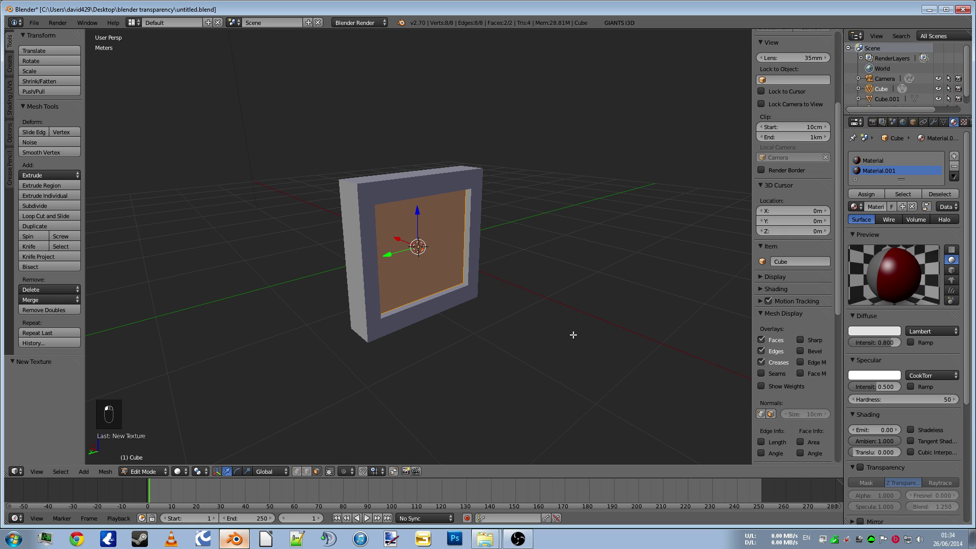
{"action": "key", "text": "Tab"}
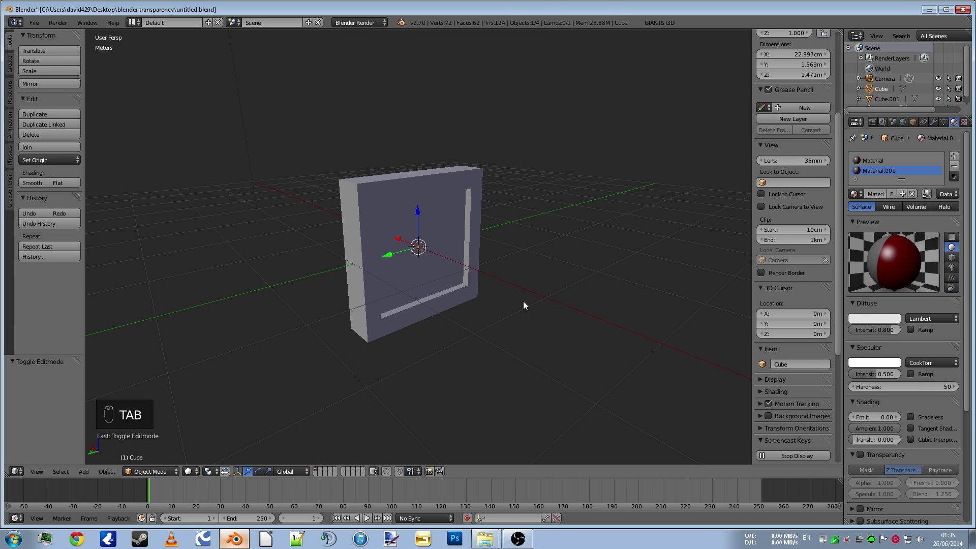
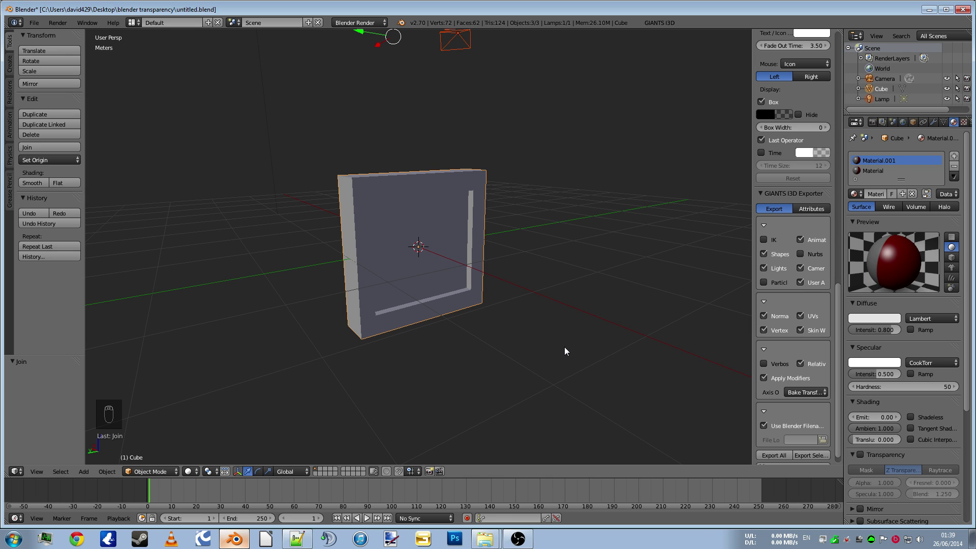
Orbit the viewport to inspect the joined window Cube from the front
{"action": "left_click_drag", "start_coordinate": [692, 339], "coordinate": [373, 355]}
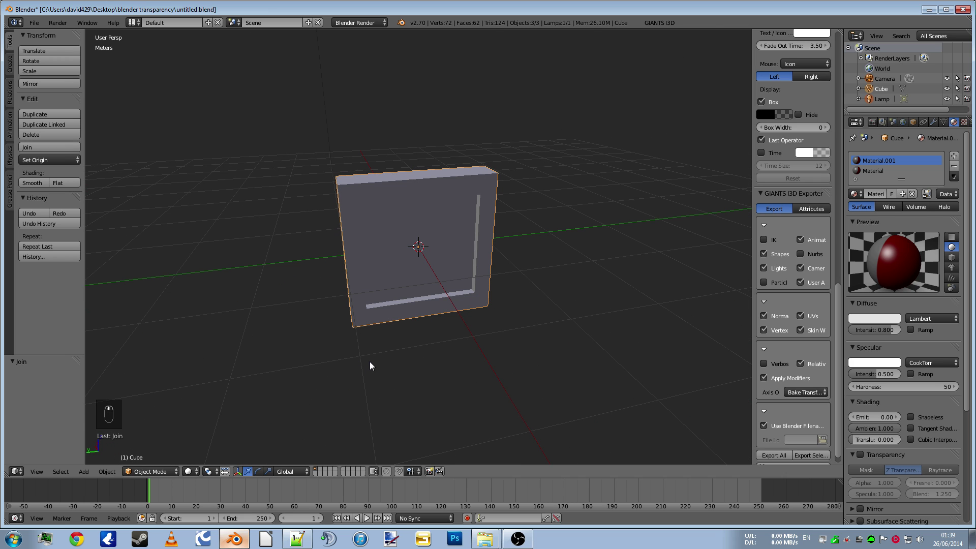